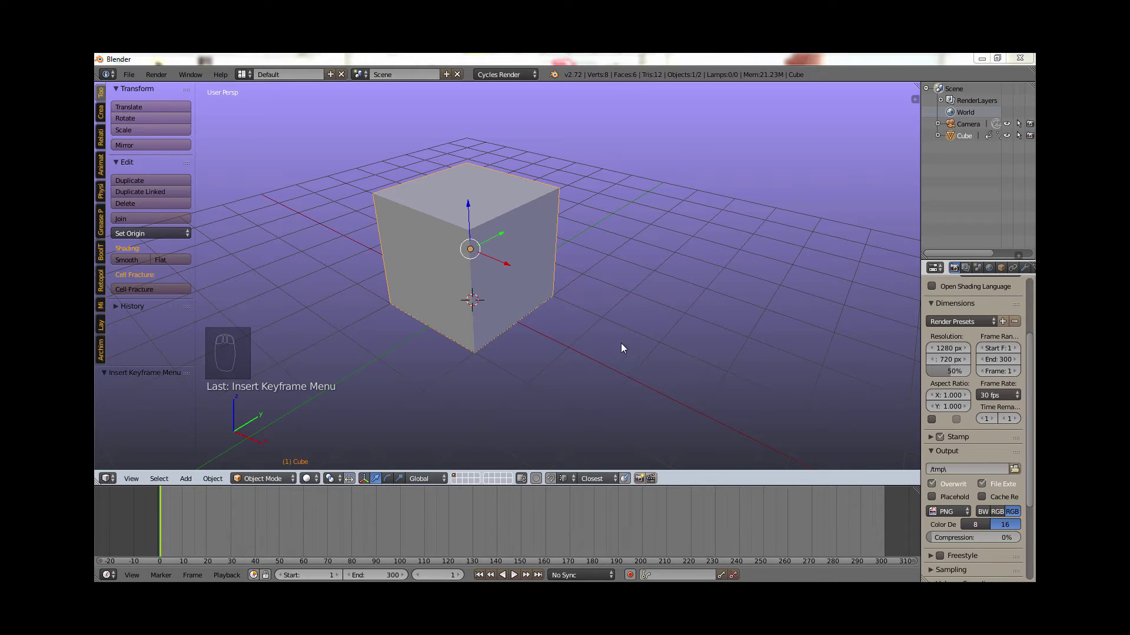
- Scrub and step through the timeline back to the first frame
{"action": "left_click_drag", "start_coordinate": [442, 252], "coordinate": [444, 253]}
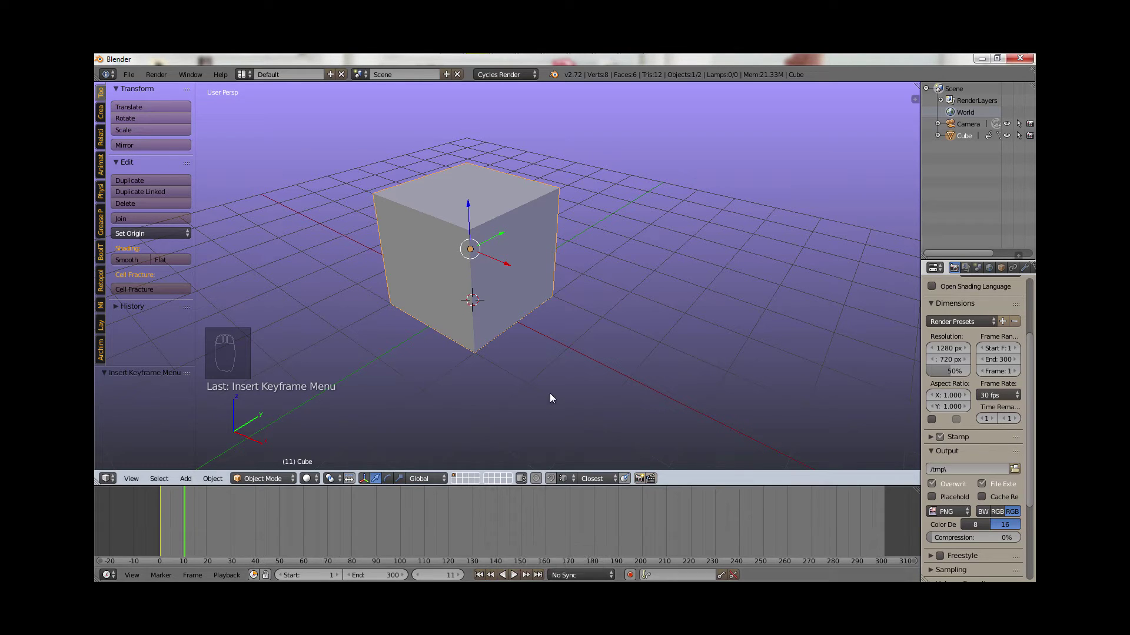
{"action": "key", "text": "Left"}
{"action": "key", "text": "Left"}
{"action": "key", "text": "Left"}
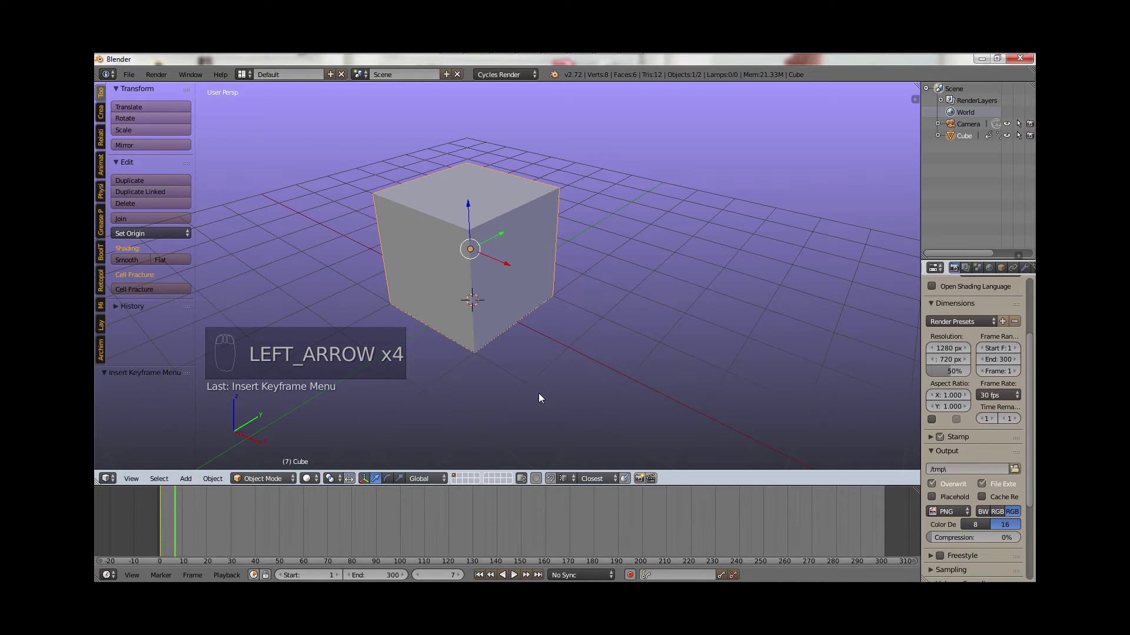
{"action": "key", "text": "Down"}
{"action": "key", "text": "Up"}
{"action": "key", "text": "Down"}
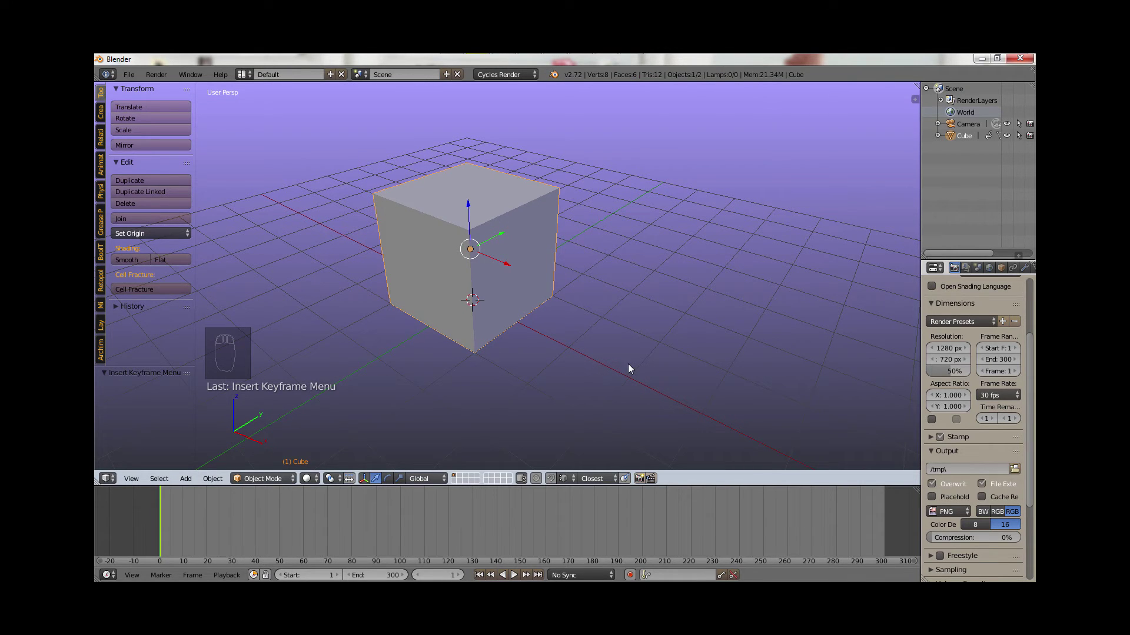
- Delete all of the cube's existing keyframes with Alt+I and confirm
{"action": "key", "text": "alt+i"}
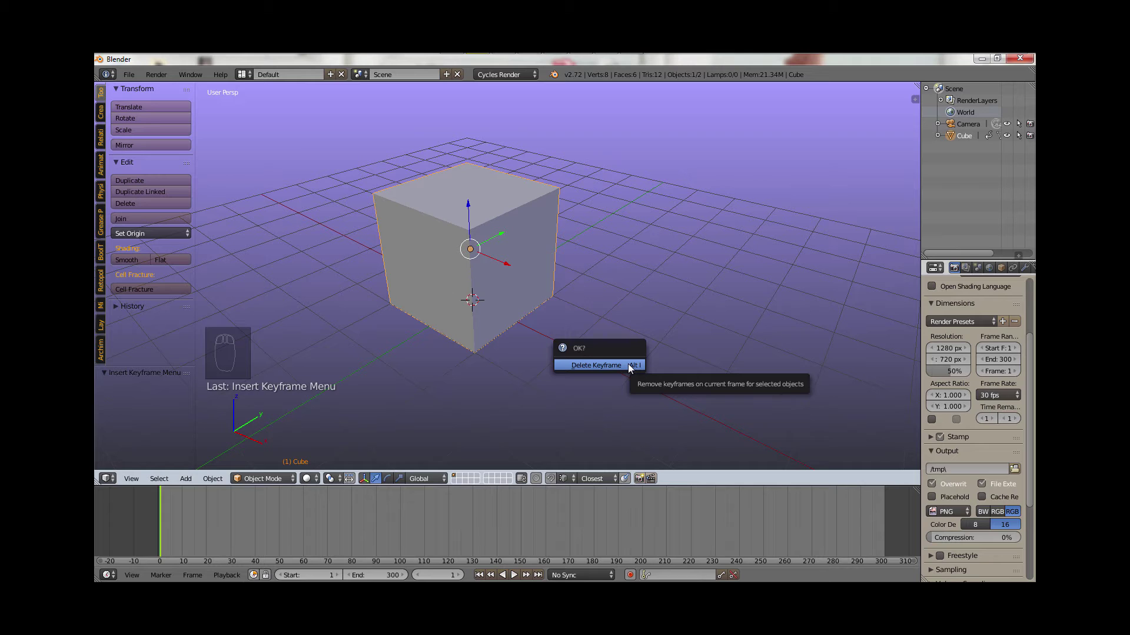
{"action": "left_click_drag", "start_coordinate": [220, 510], "coordinate": [433, 578]}
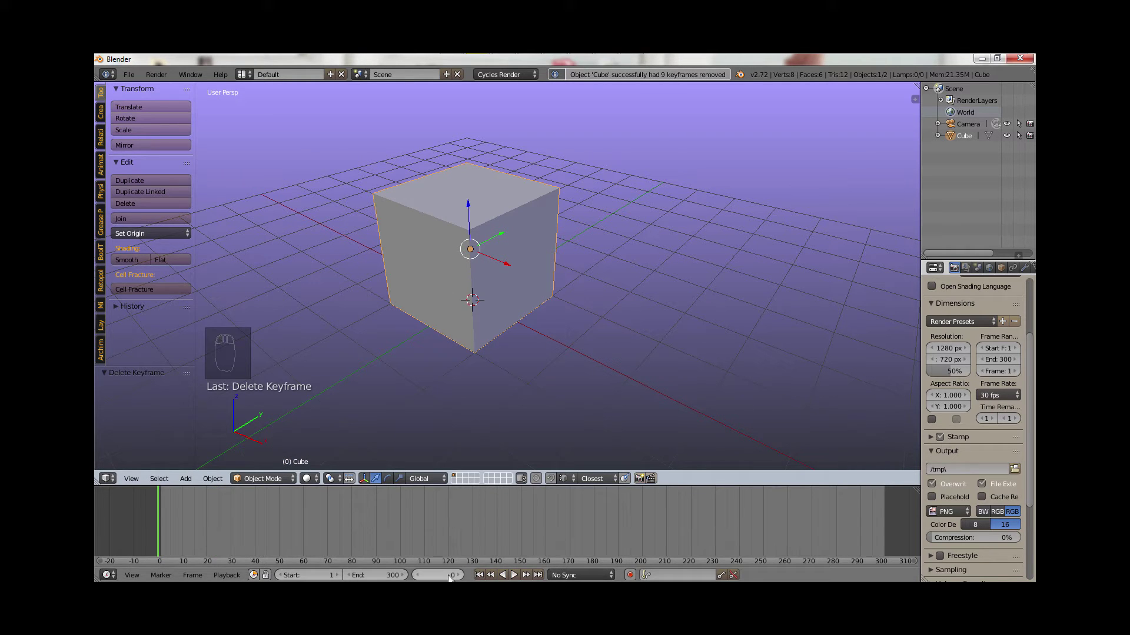
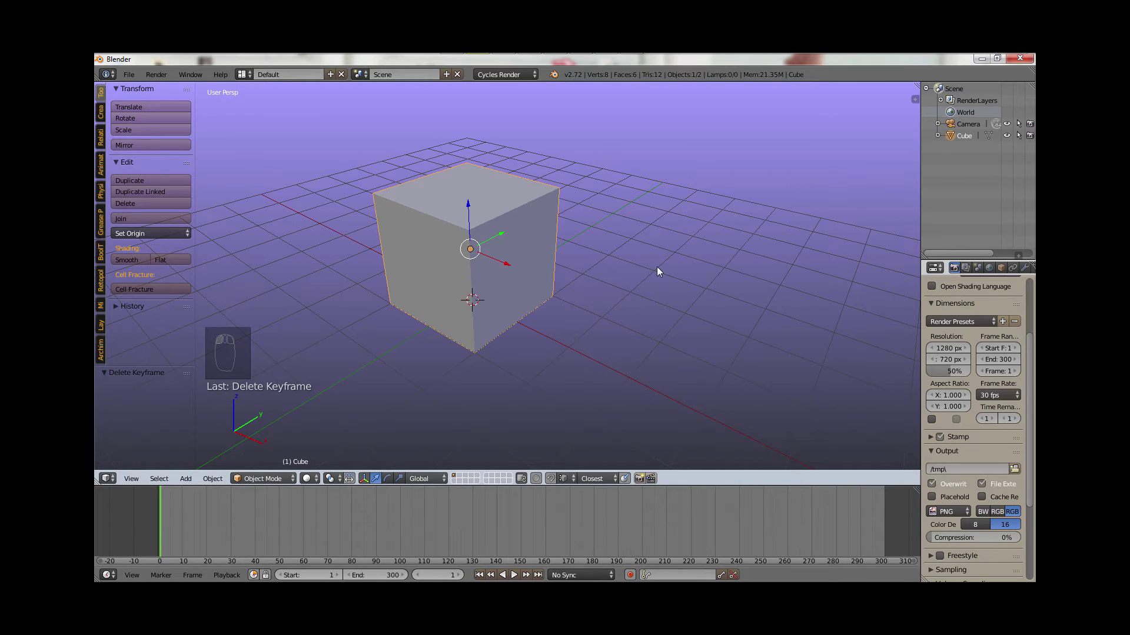
- Insert a LocRotScale keyframe for the cube at frame 1, then set the current frame to 30
{"action": "key", "text": "i"}
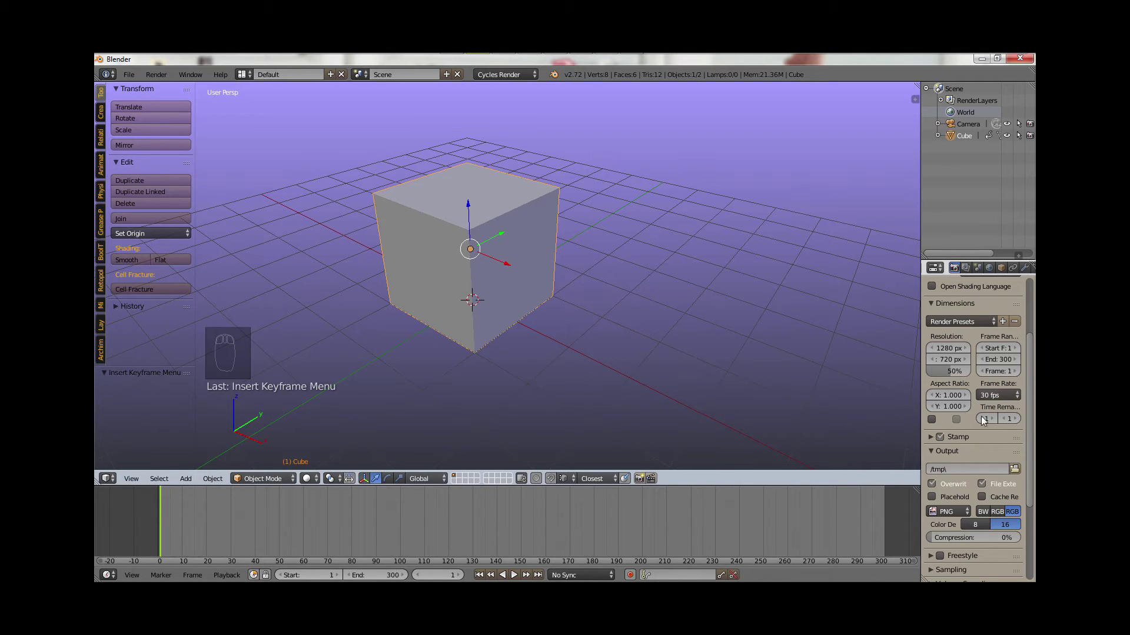
{"action": "left_click_drag", "start_coordinate": [1016, 401], "coordinate": [246, 536]}
{"action": "left_click_drag", "start_coordinate": [197, 515], "coordinate": [232, 522]}
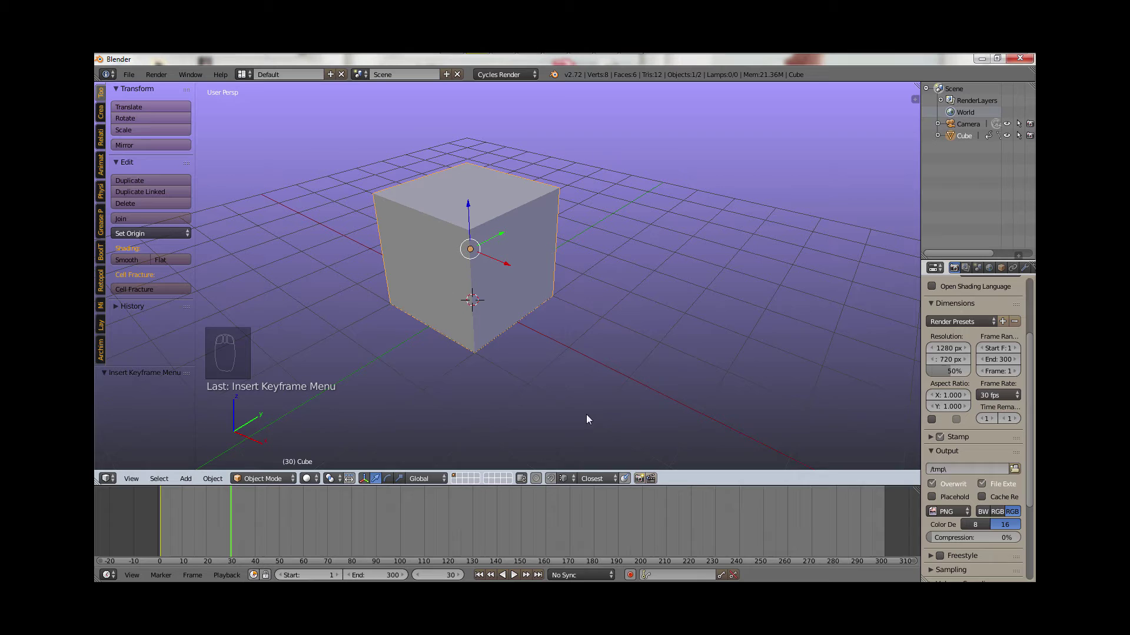
- At frame 30 move the cube right, rotate and enlarge it, and insert a LocRotScale keyframe
{"action": "left_click_drag", "start_coordinate": [513, 267], "coordinate": [684, 377]}
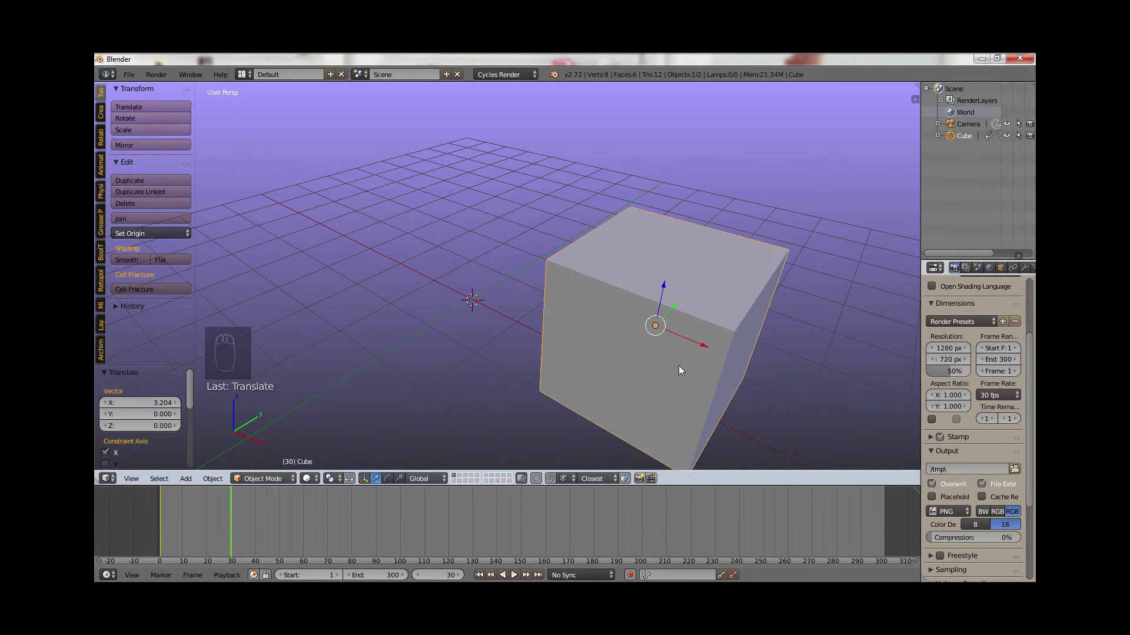
{"action": "left_click_drag", "start_coordinate": [678, 313], "coordinate": [791, 356]}
{"action": "key", "text": "r"}
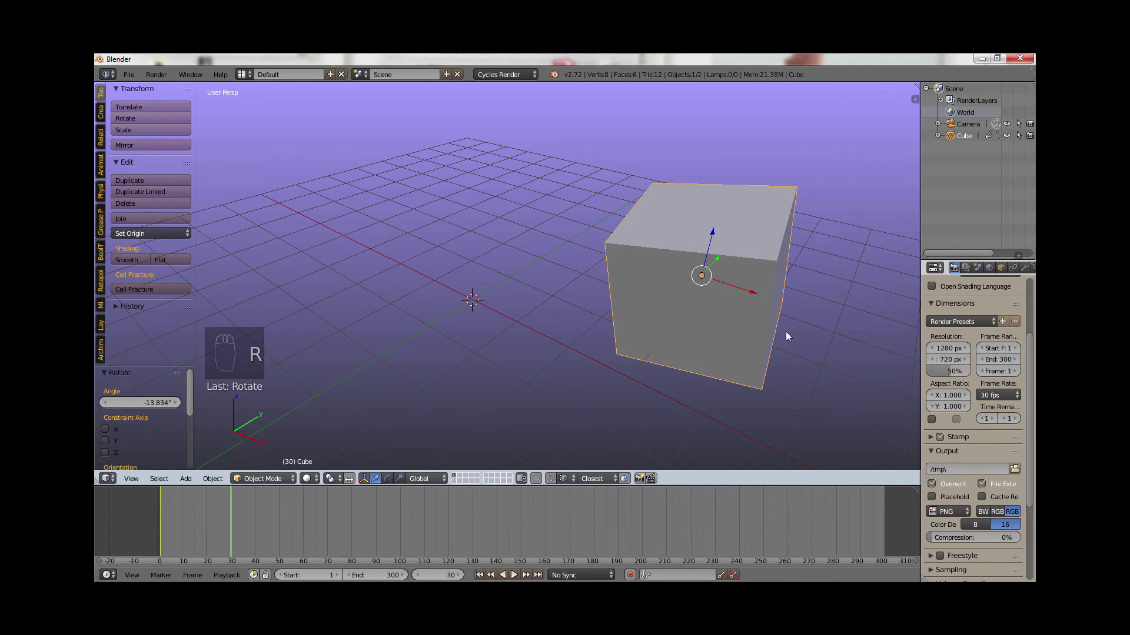
{"action": "key", "text": "s"}
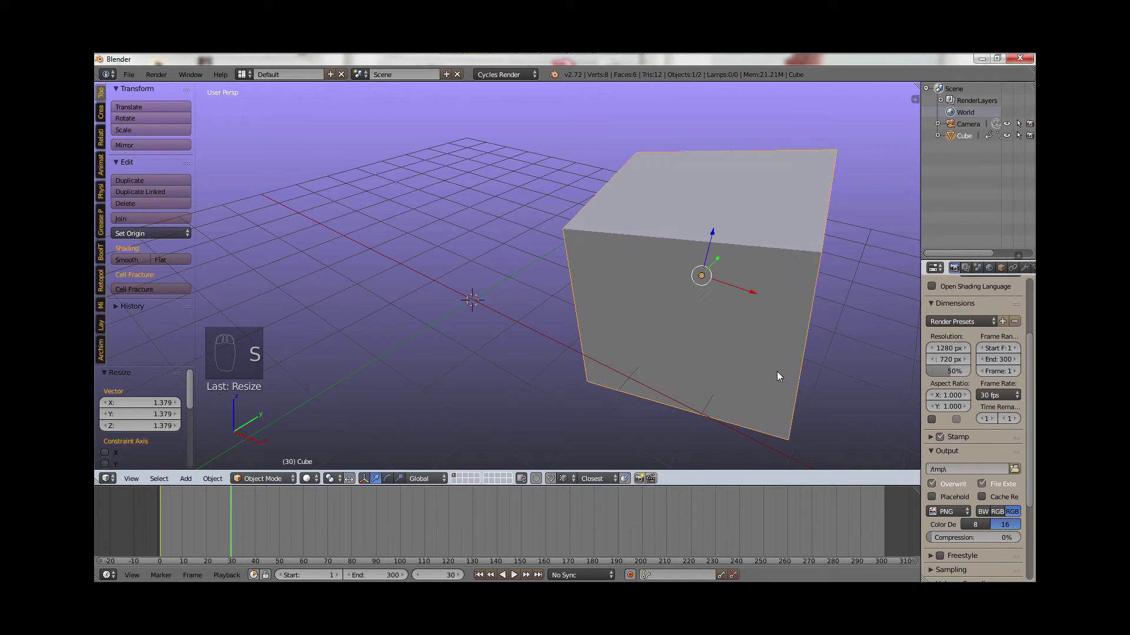
{"action": "key", "text": "i"}
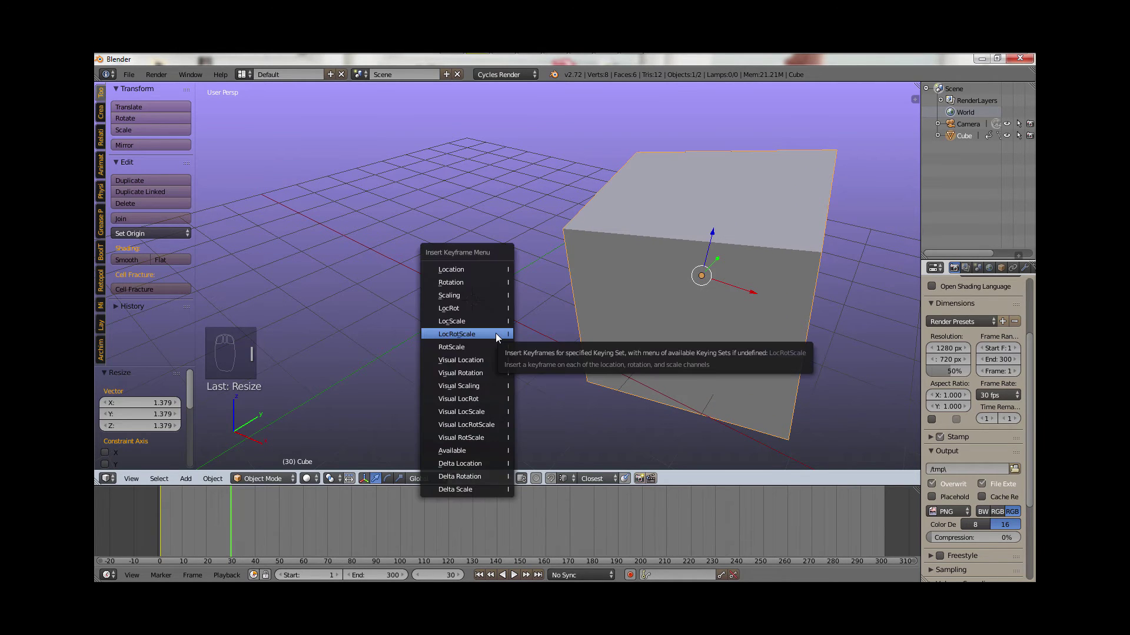
{"action": "left_click_drag", "start_coordinate": [539, 356], "coordinate": [257, 526]}
- At frame 60 move the cube back left, shrink and rotate it, and keyframe LocRotScale
{"action": "left_click_drag", "start_coordinate": [256, 526], "coordinate": [297, 524]}
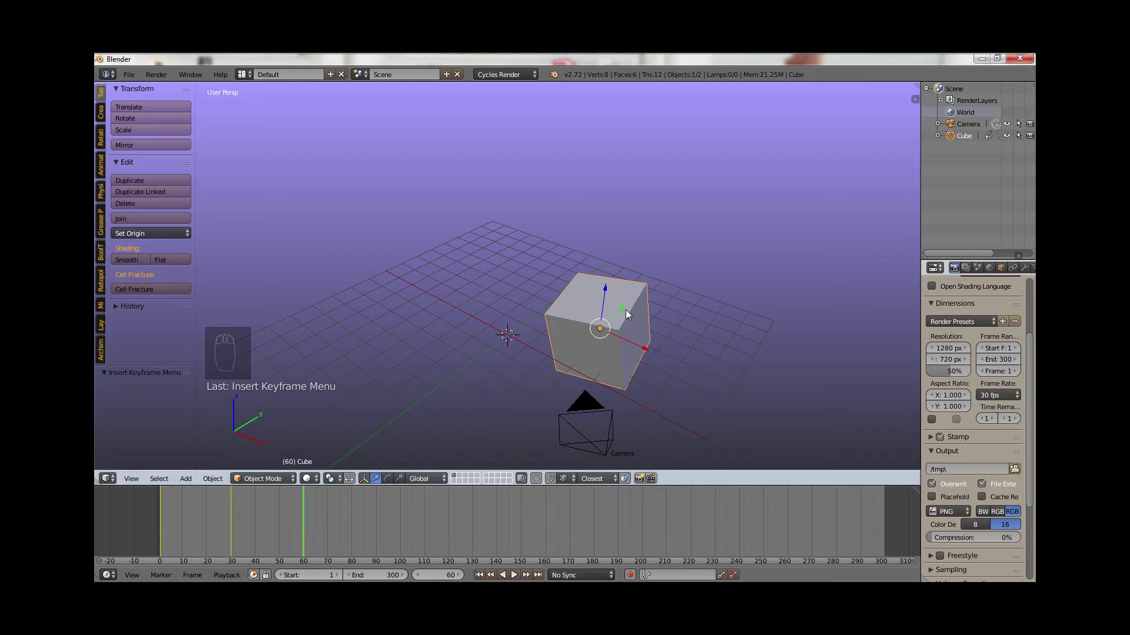
{"action": "left_click_drag", "start_coordinate": [597, 338], "coordinate": [538, 310]}
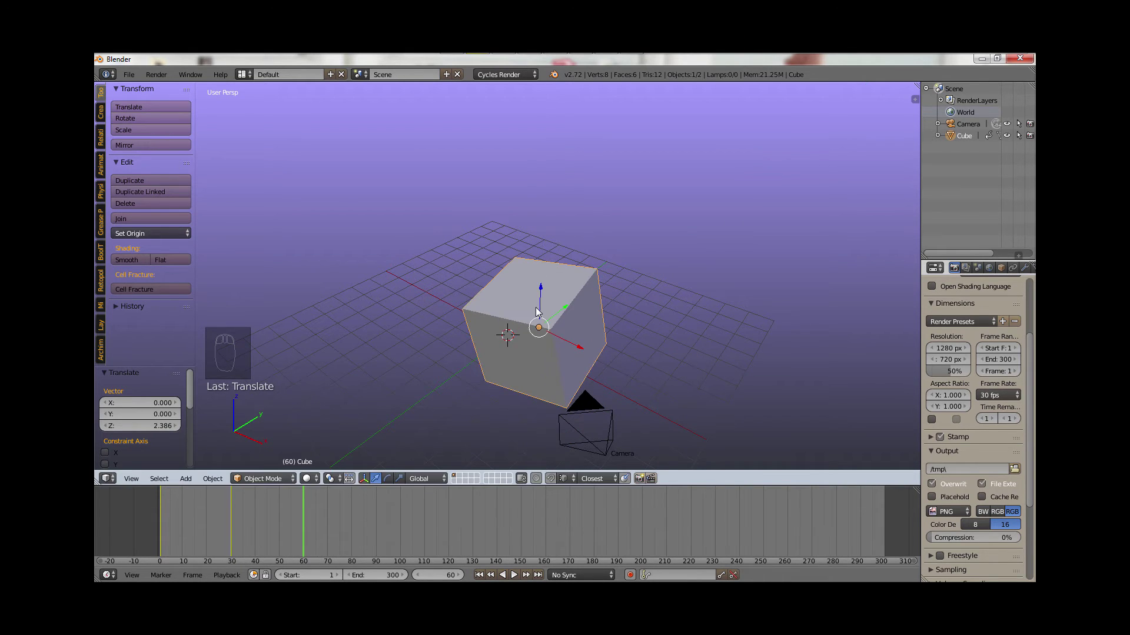
{"action": "key", "text": "s"}
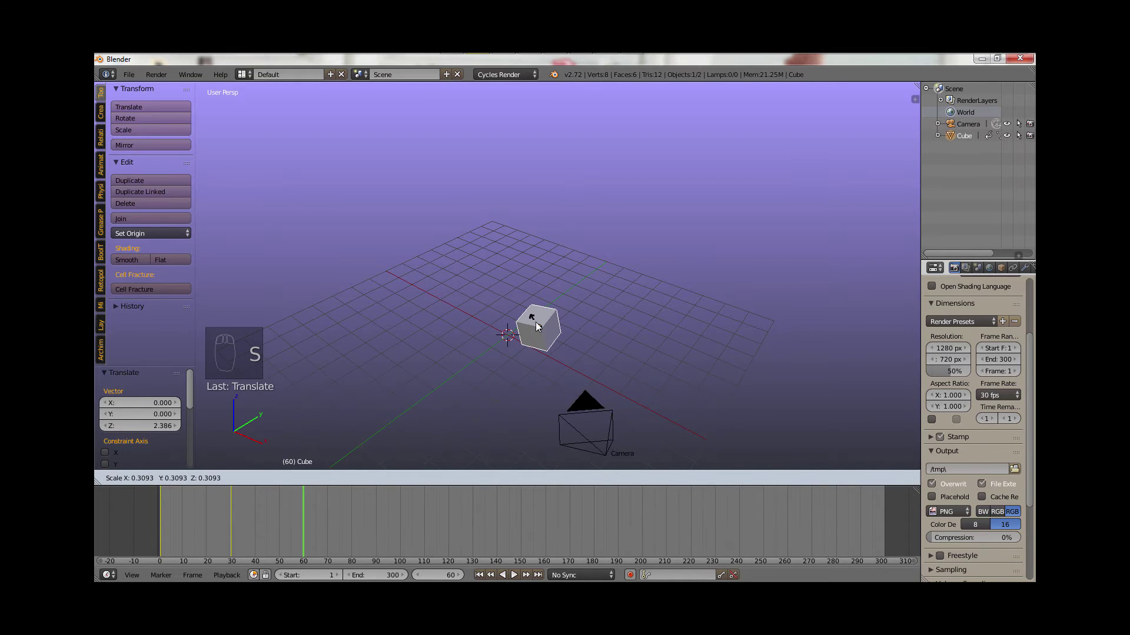
{"action": "key", "text": "r"}
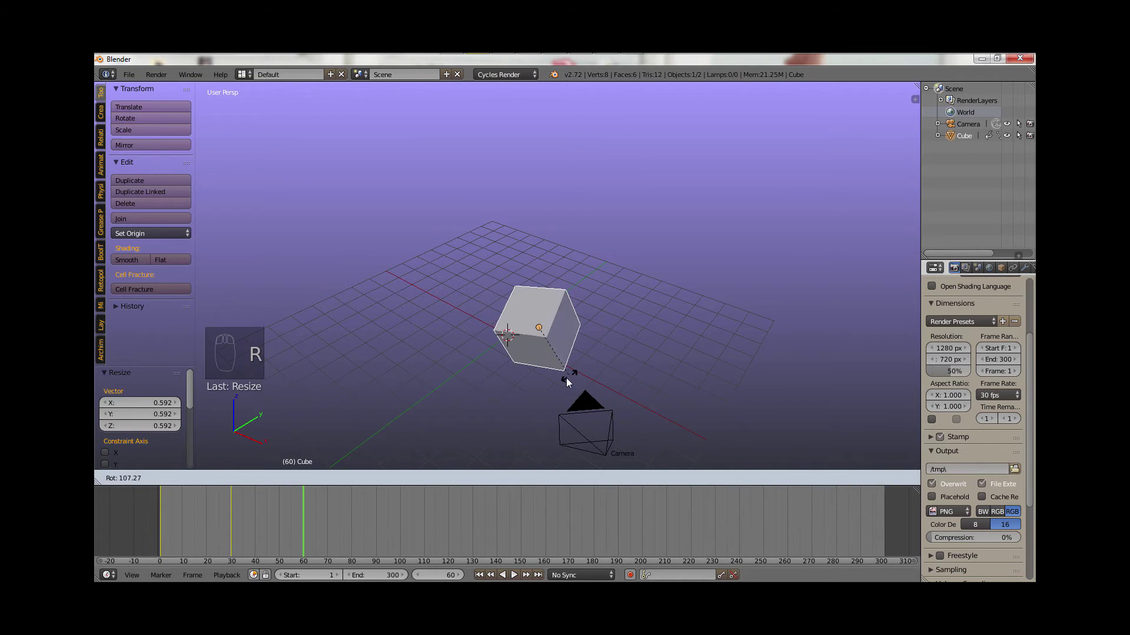
{"action": "key", "text": "i"}
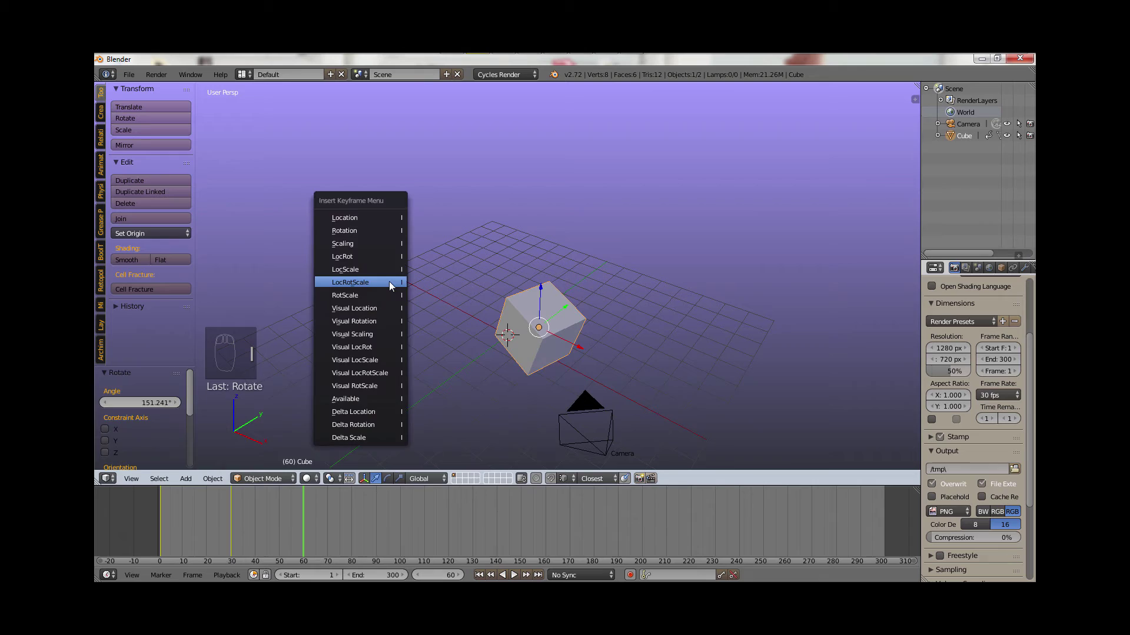
{"action": "left_click_drag", "start_coordinate": [340, 524], "coordinate": [895, 540]}
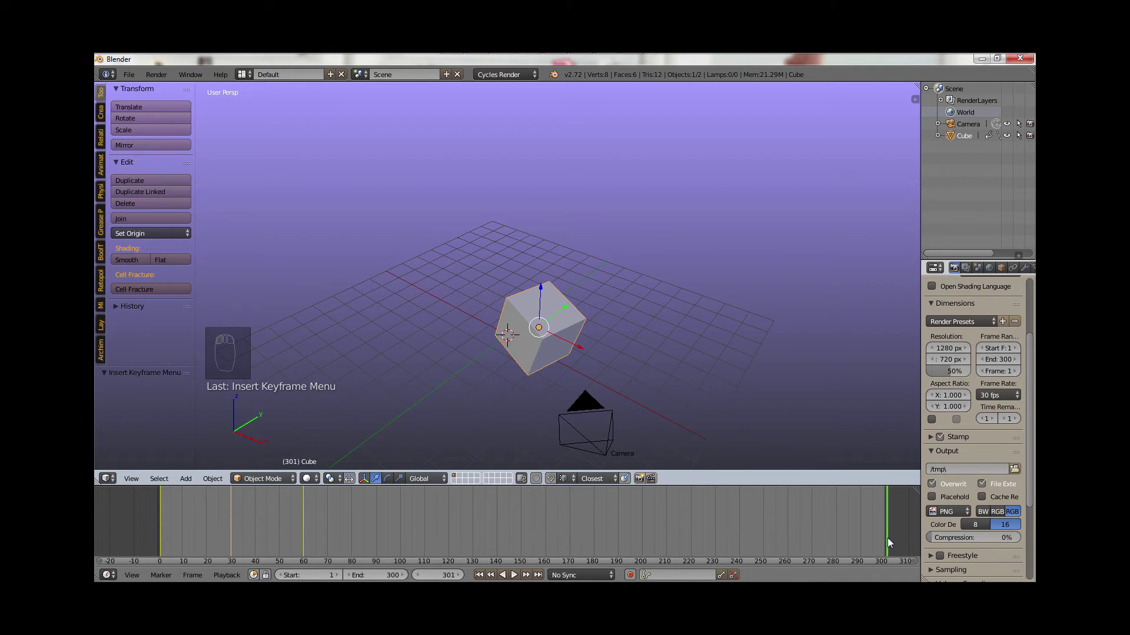
- Jump near frame 300 and move and rotate the cube across the grid from the top view
{"action": "left_click", "coordinate": [542, 354]}
{"action": "left_click_drag", "start_coordinate": [544, 379], "coordinate": [566, 334]}
{"action": "key", "text": "g"}
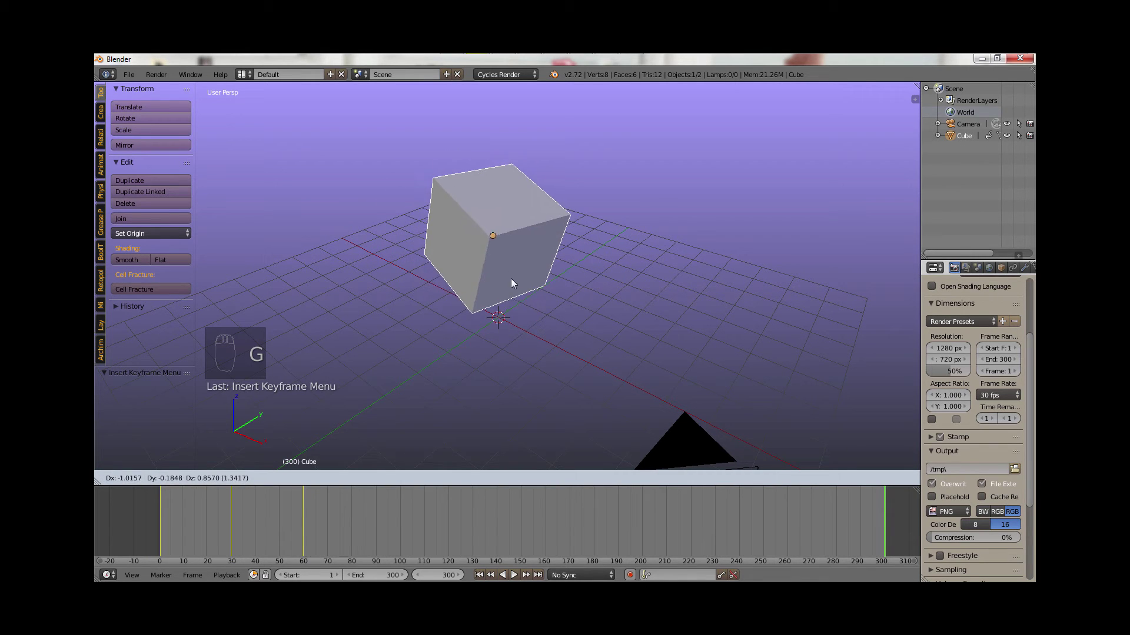
{"action": "key", "text": "KP_7"}
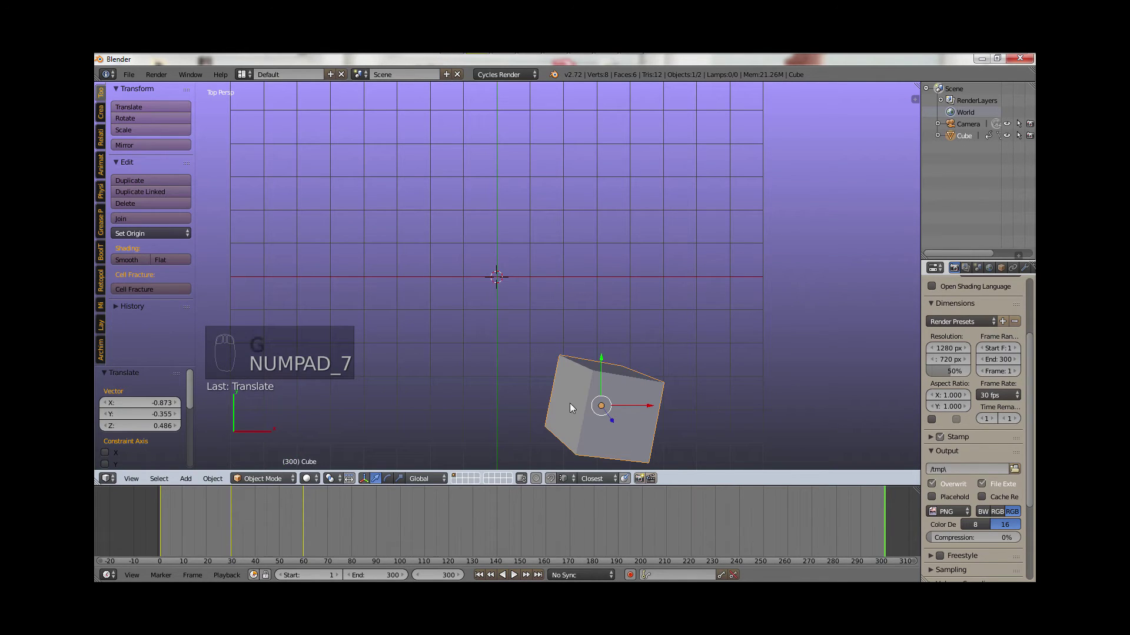
{"action": "key", "text": "ctrl+z"}
{"action": "key", "text": "g"}
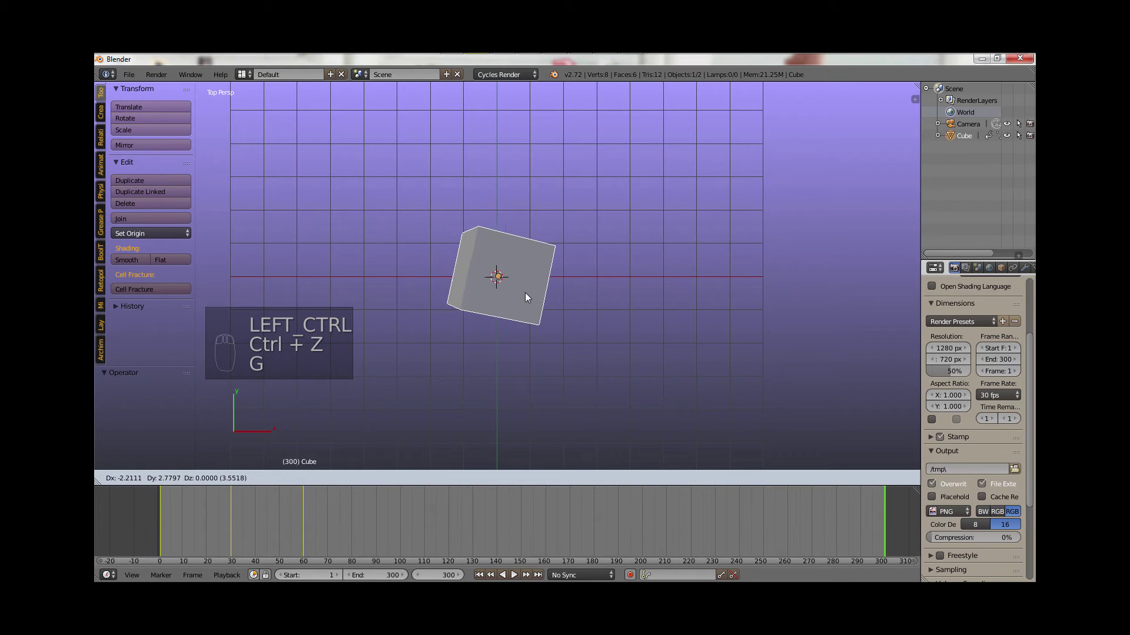
{"action": "key", "text": "r"}
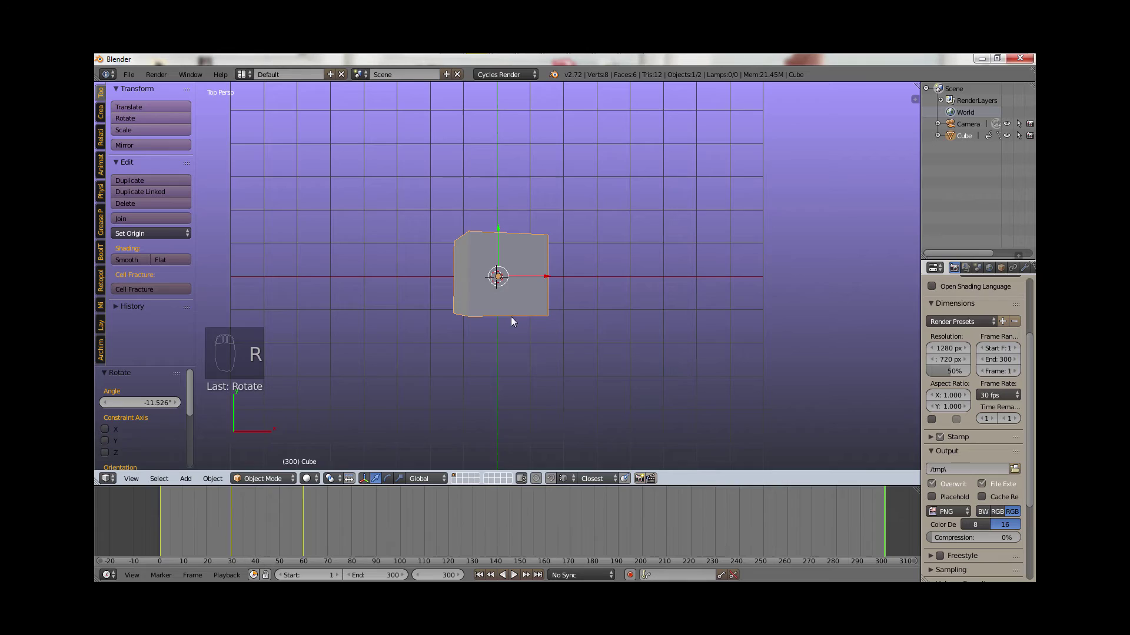
- Rotate the cube in side and front views, lower it to the grid, and keyframe LocRotScale at frame 300
{"action": "key", "text": "KP_3"}
{"action": "key", "text": "r"}
{"action": "key", "text": "KP_1"}
{"action": "key", "text": "r"}
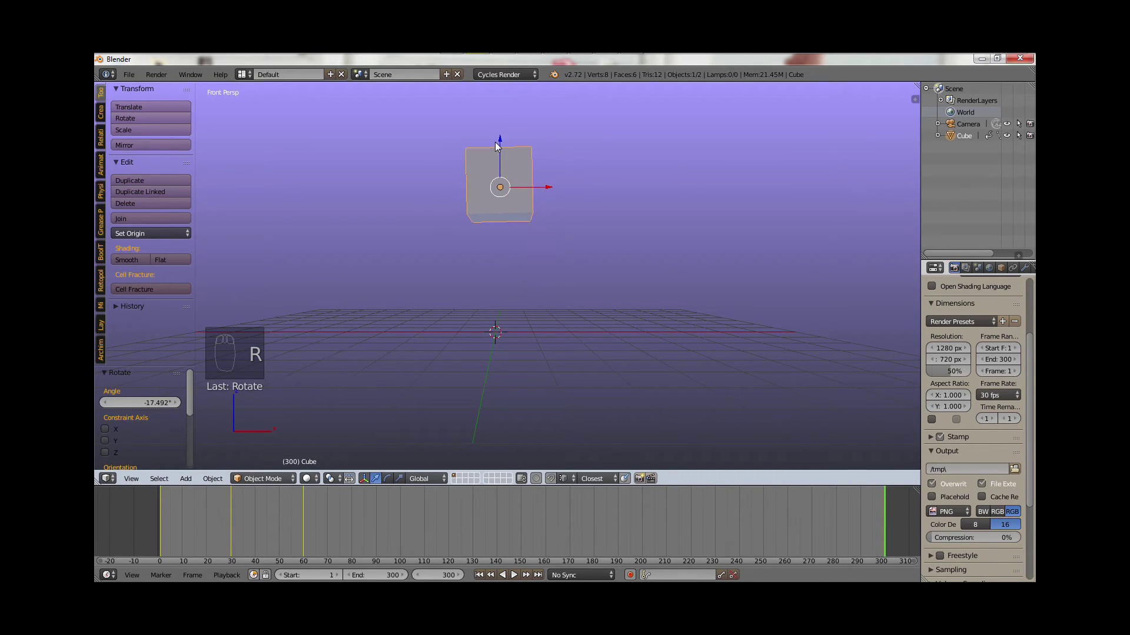
{"action": "left_click_drag", "start_coordinate": [505, 149], "coordinate": [673, 375]}
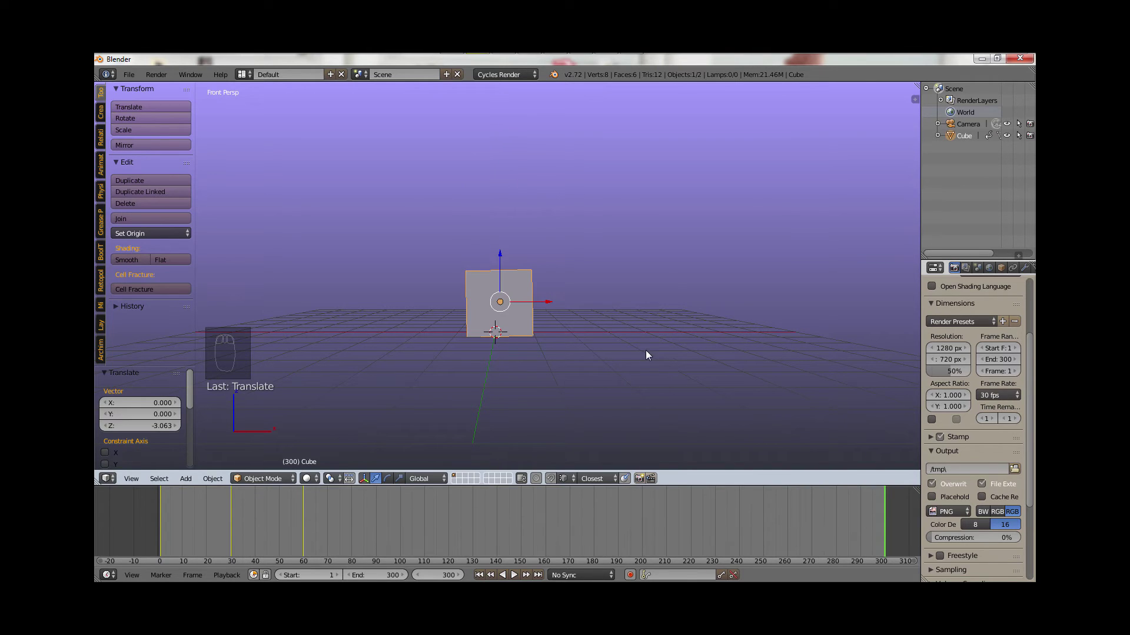
{"action": "key", "text": "i"}
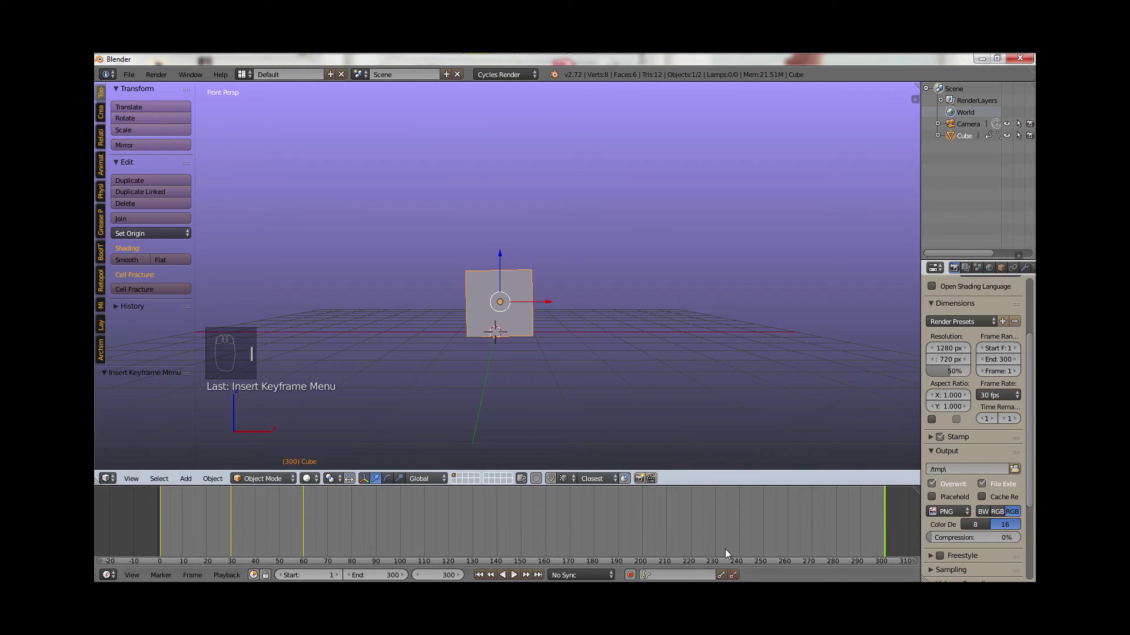
- Step the playhead back to frame 1
{"action": "left_click_drag", "start_coordinate": [857, 536], "coordinate": [611, 260]}
{"action": "left_click_drag", "start_coordinate": [612, 259], "coordinate": [472, 386]}
{"action": "key", "text": "Up"}
{"action": "key", "text": "Up"}
{"action": "key", "text": "Up"}
{"action": "key", "text": "Down"}
{"action": "key", "text": "Up"}
{"action": "key", "text": "Up"}
{"action": "key", "text": "Up"}
{"action": "key", "text": "Down"}
- Add a new material to the cube with a white Diffuse BSDF surface
{"action": "middle_click", "coordinate": [616, 161]}
{"action": "left_click_drag", "start_coordinate": [609, 167], "coordinate": [572, 204]}
{"action": "left_click_drag", "start_coordinate": [572, 220], "coordinate": [997, 161]}
- Keyframe the white material colour at the first frame, then move the playhead to frame 44
{"action": "left_click", "coordinate": [1017, 129]}
{"action": "left_click_drag", "start_coordinate": [525, 577], "coordinate": [540, 430]}
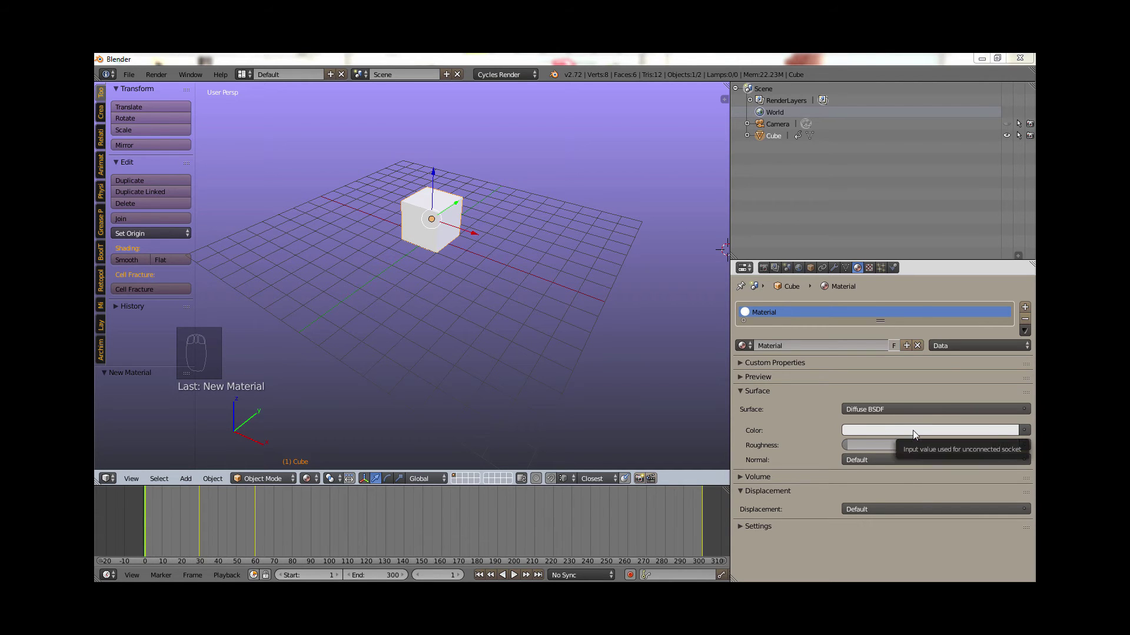
{"action": "left_click", "coordinate": [876, 433]}
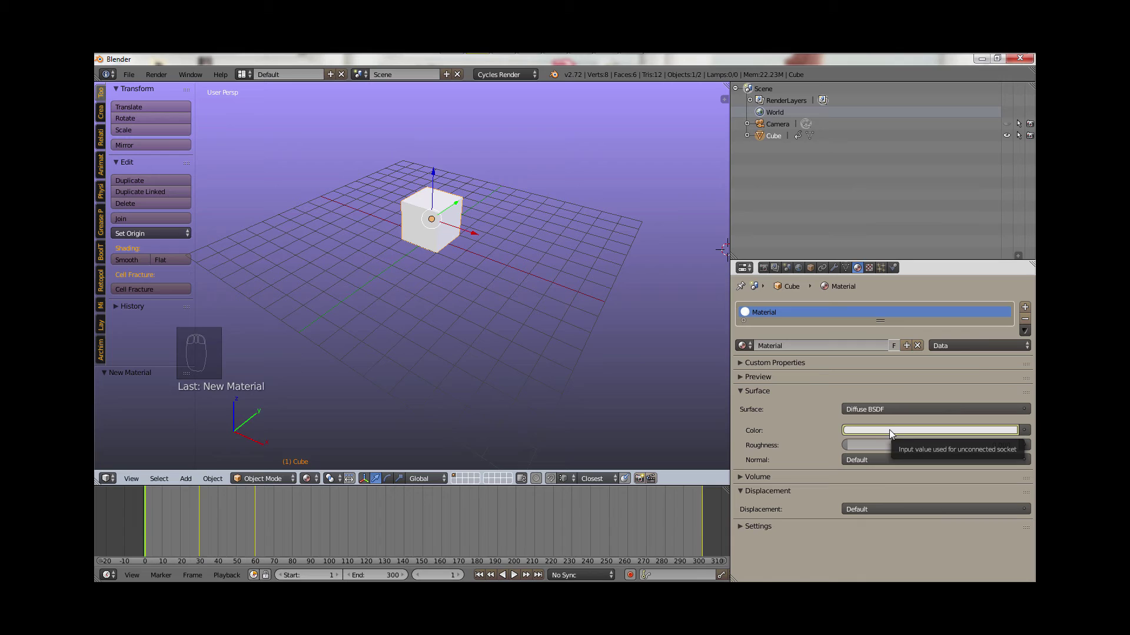
{"action": "left_click_drag", "start_coordinate": [174, 511], "coordinate": [221, 519]}
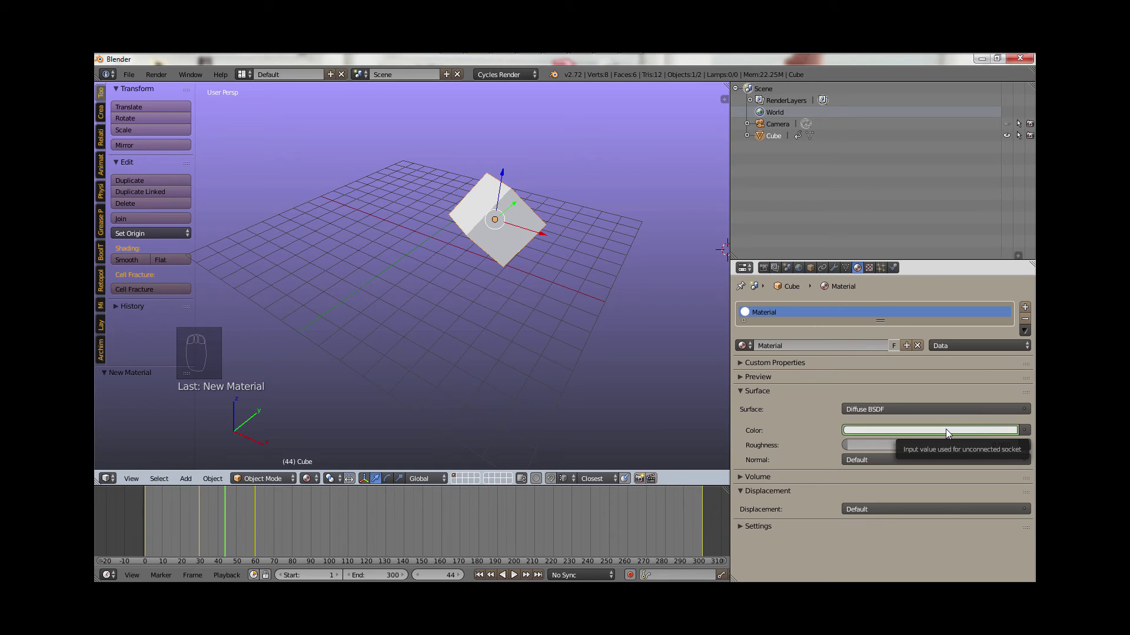
- Keyframe a green material colour at frame 44
{"action": "left_click_drag", "start_coordinate": [946, 433], "coordinate": [961, 308]}
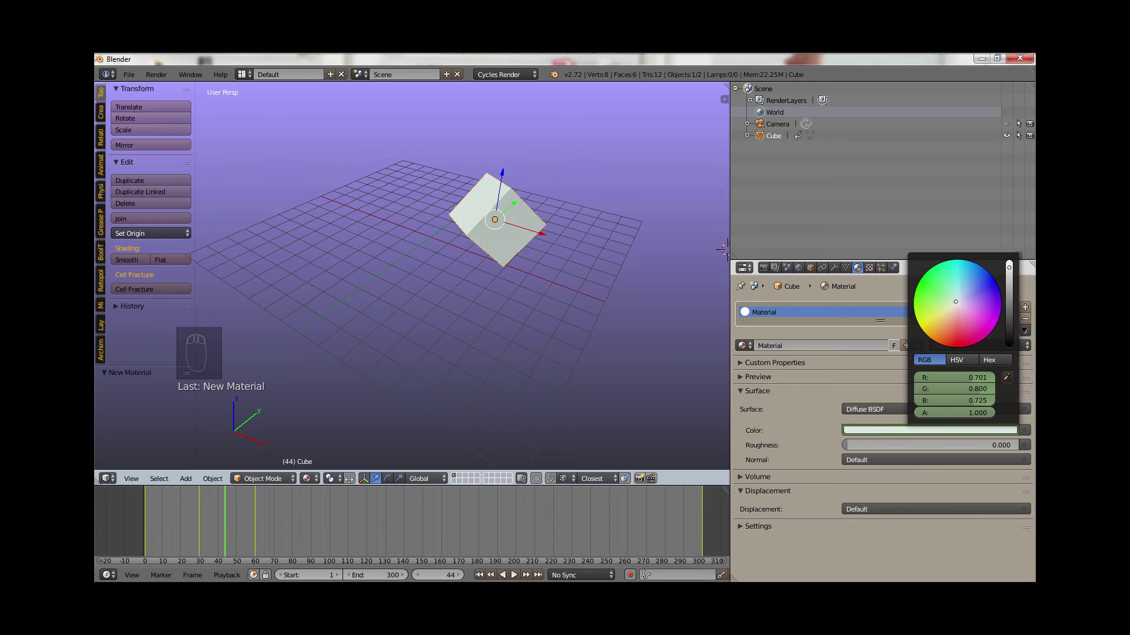
{"action": "key", "text": "|"}
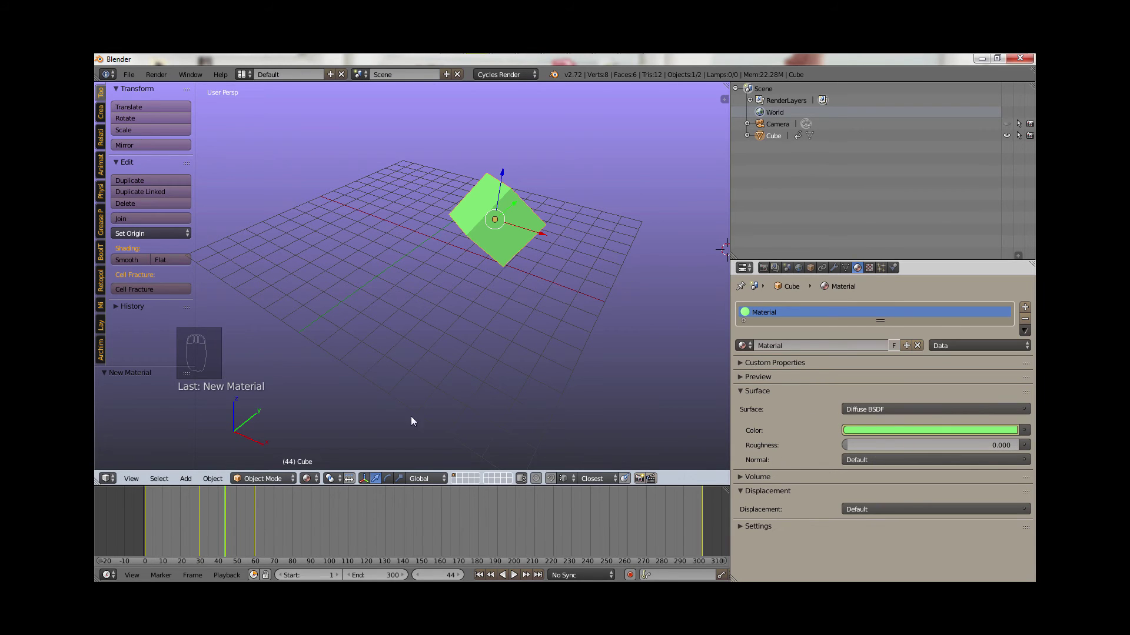
{"action": "left_click", "coordinate": [296, 526]}
- Keyframe a lime colour at frame 81, then move the playhead to the last frame
{"action": "left_click_drag", "start_coordinate": [954, 432], "coordinate": [918, 378]}
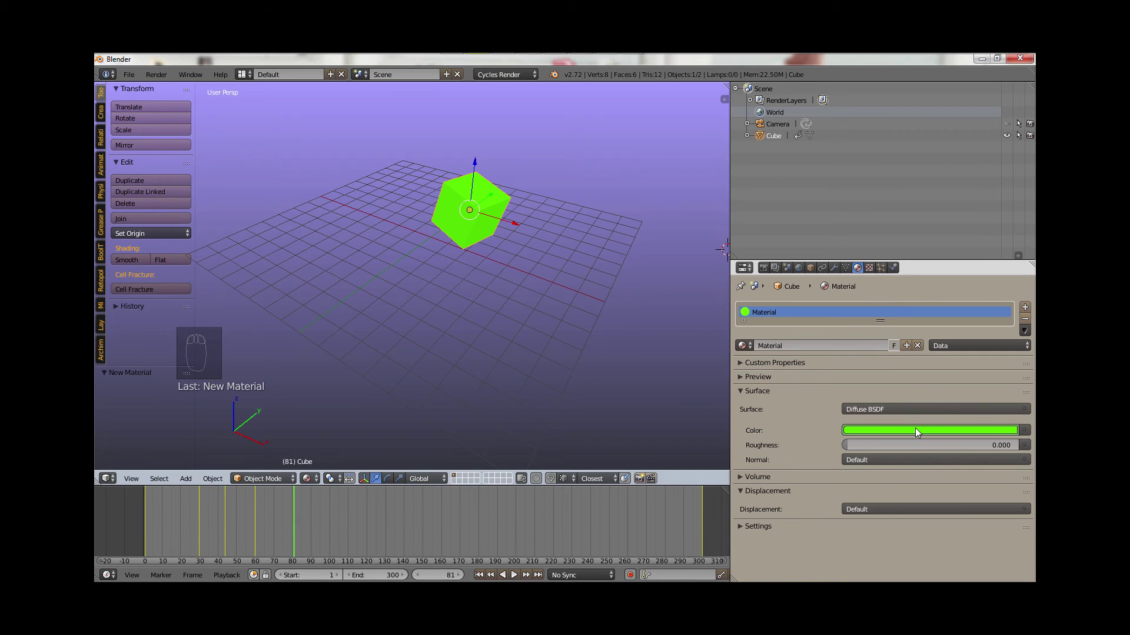
{"action": "key", "text": "|"}
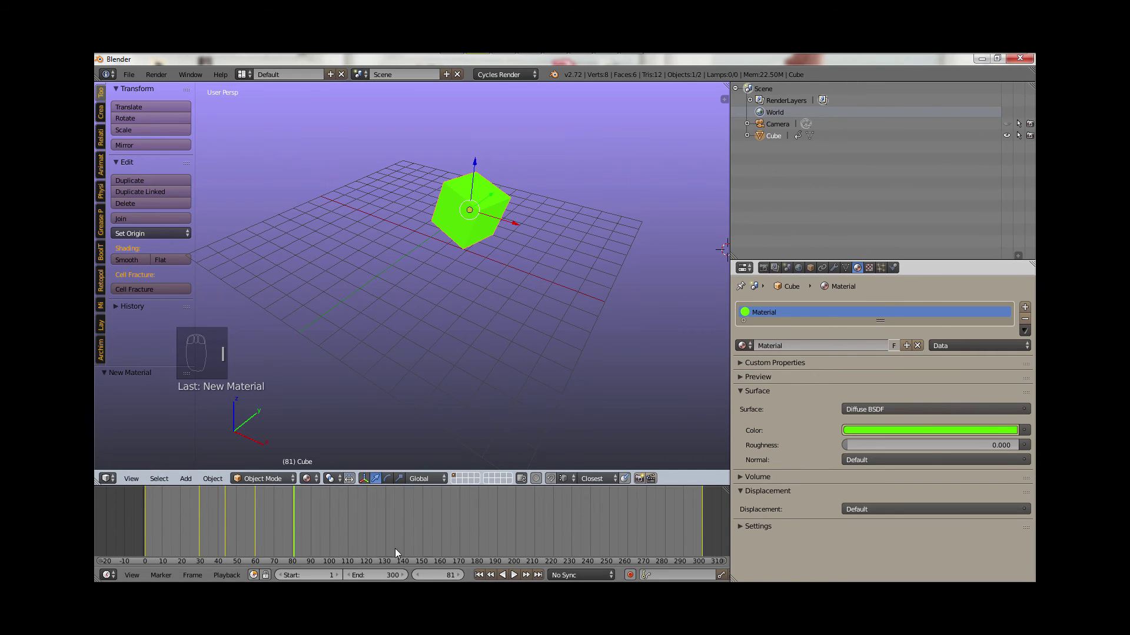
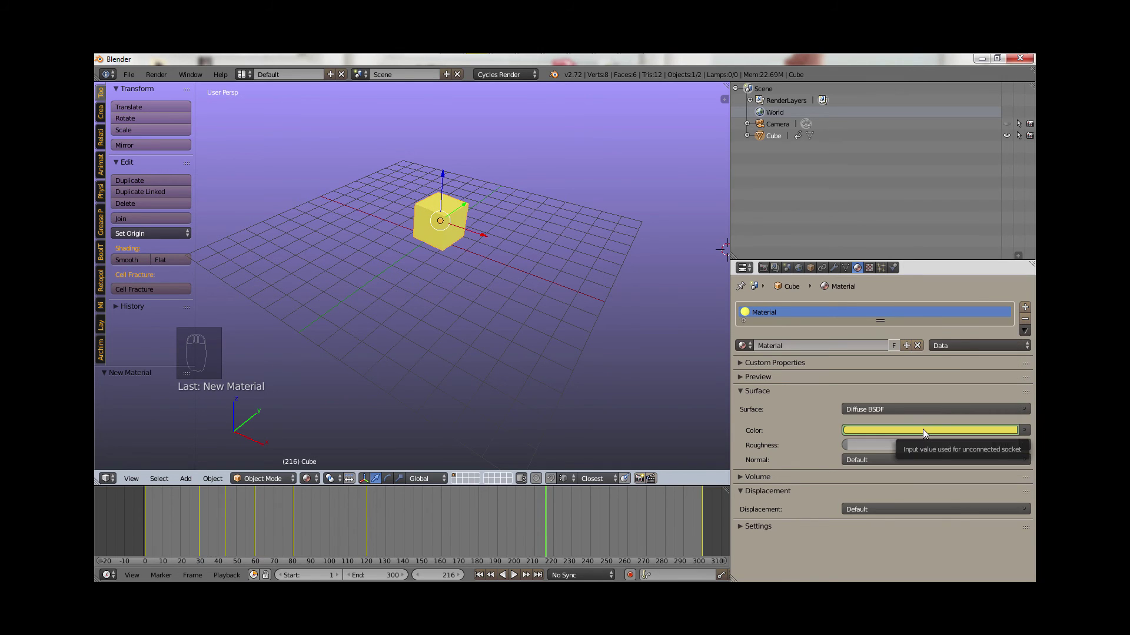
{"action": "left_click_drag", "start_coordinate": [681, 513], "coordinate": [731, 502]}
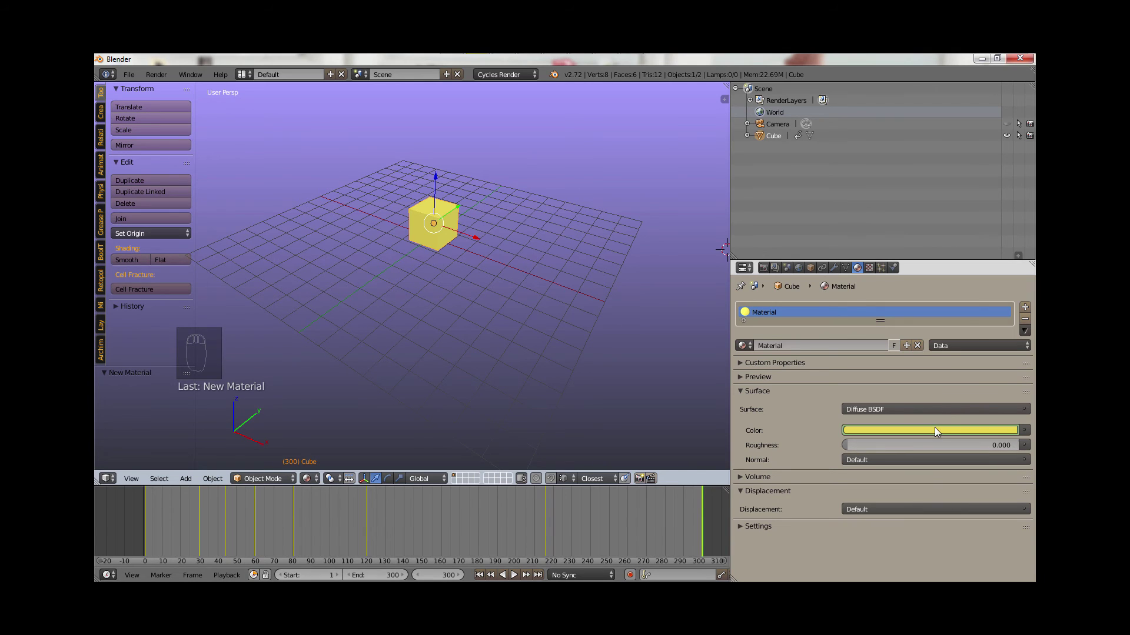
- Set the material colour back to white at frame 300 and step the playhead back down
{"action": "left_click_drag", "start_coordinate": [942, 430], "coordinate": [963, 308]}
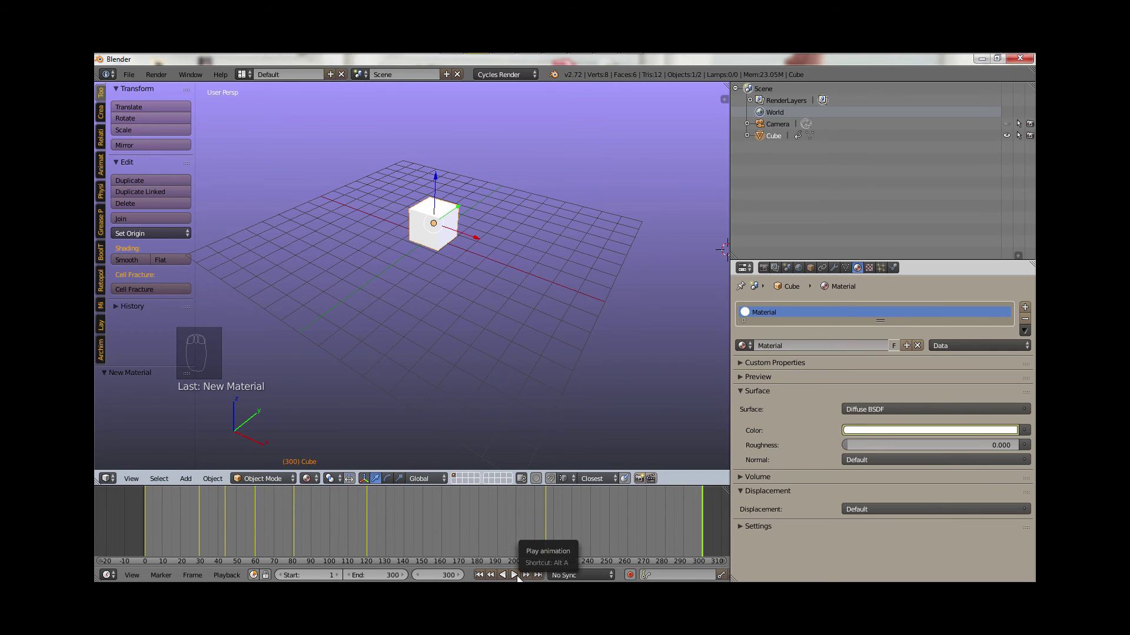
{"action": "key", "text": "Down"}
{"action": "key", "text": "Down"}
{"action": "key", "text": "Down"}
{"action": "key", "text": "Down"}
{"action": "key", "text": "Down"}
{"action": "key", "text": "Down"}
{"action": "key", "text": "Down"}
- Expand the material Settings panel and play back the full animation
{"action": "left_click", "coordinate": [512, 579]}
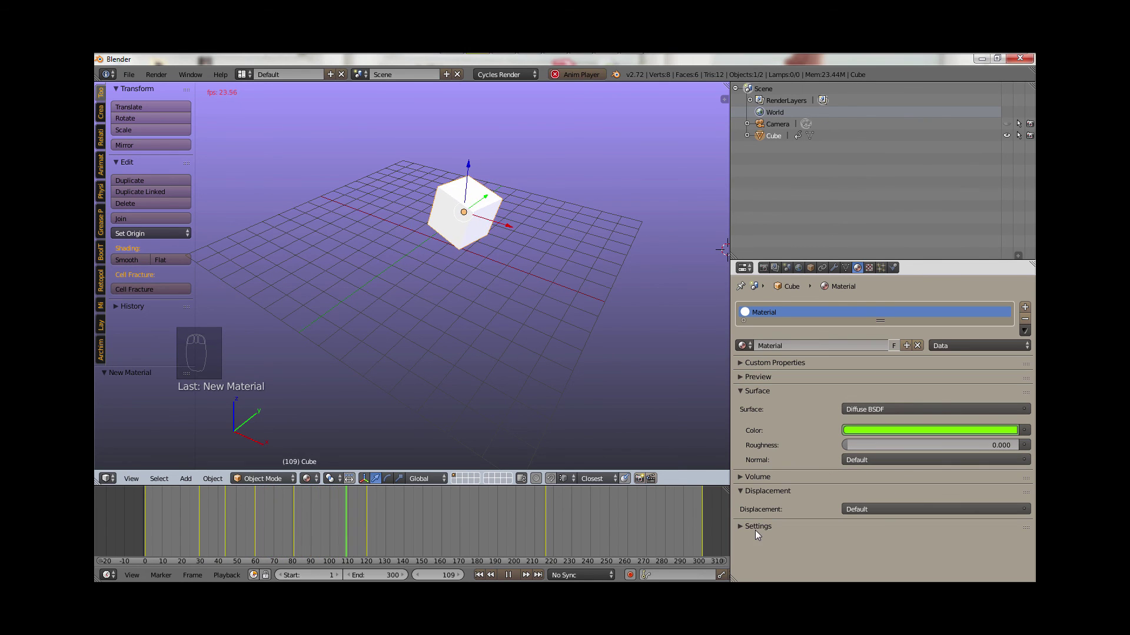
{"action": "left_click_drag", "start_coordinate": [748, 534], "coordinate": [795, 523]}
{"action": "left_click_drag", "start_coordinate": [794, 524], "coordinate": [529, 576]}
{"action": "left_click_drag", "start_coordinate": [528, 575], "coordinate": [530, 540]}
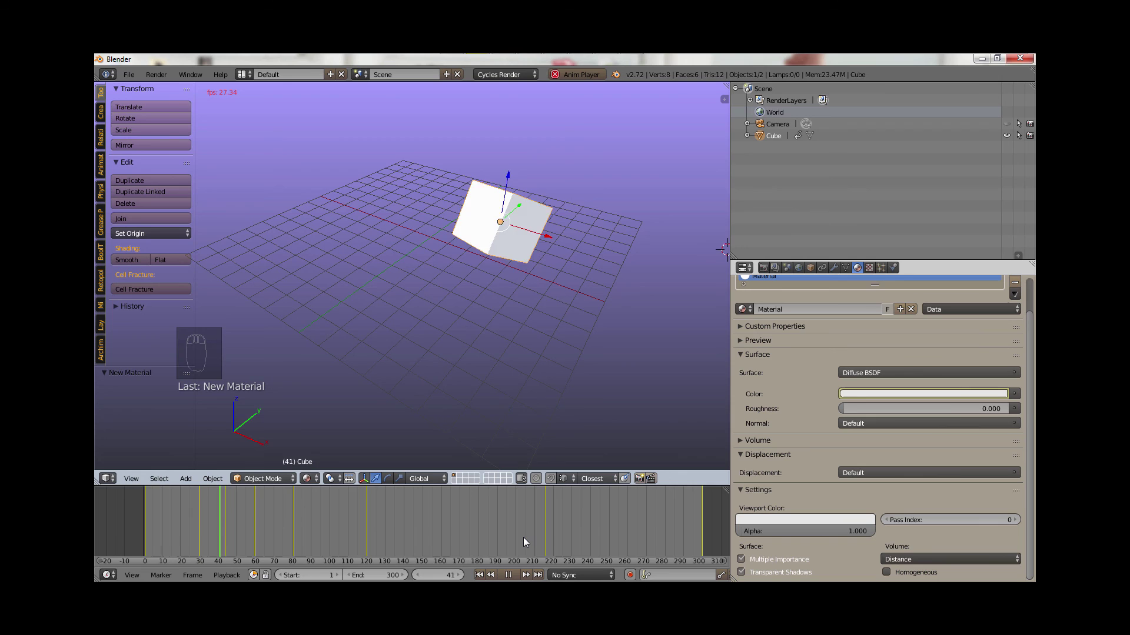